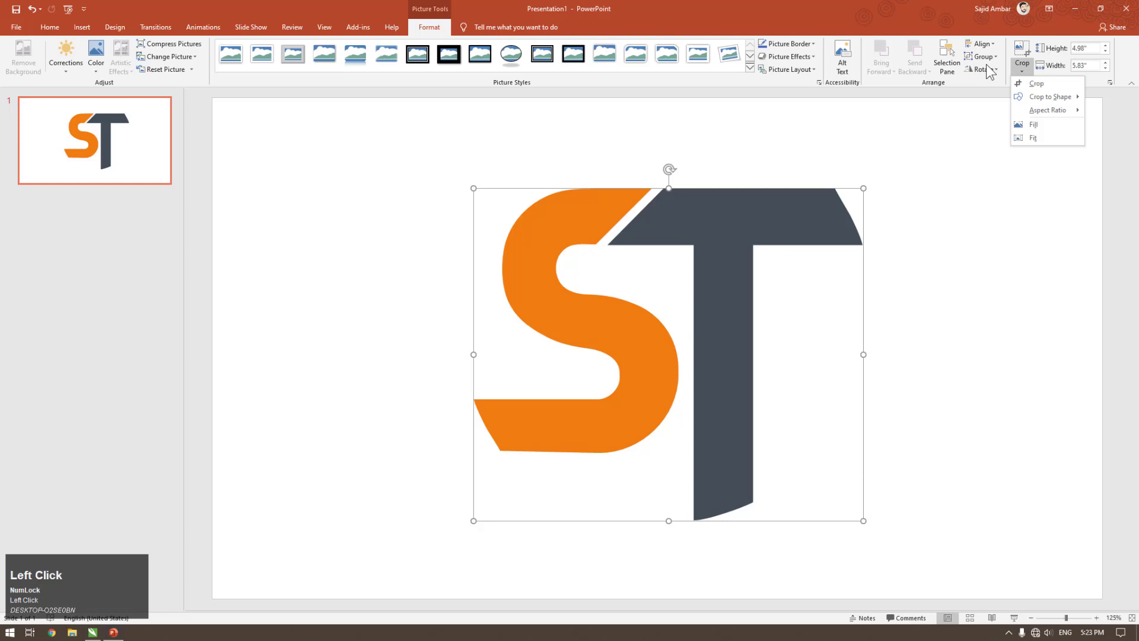
Step: Preview the finished 3D ST logo, then start CorelDRAW's export of the flat logo
right_click(791, 366)
double_click(783, 298)
key(ctrl+z)
right_click(620, 296)
click(672, 247)
drag(1032, 346, 1111, 264)
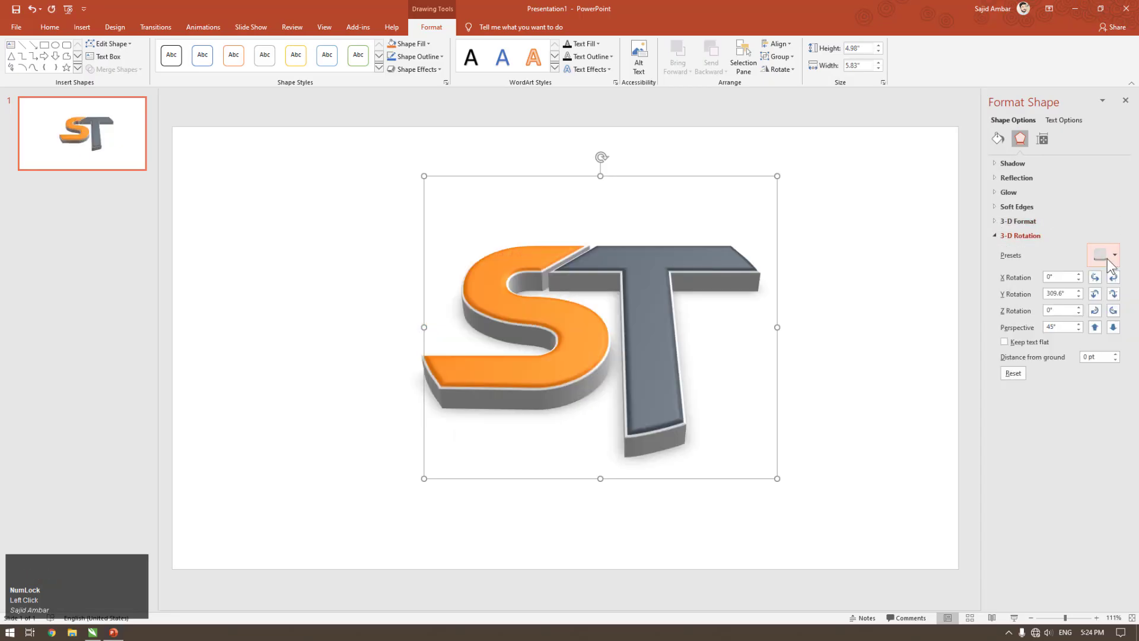
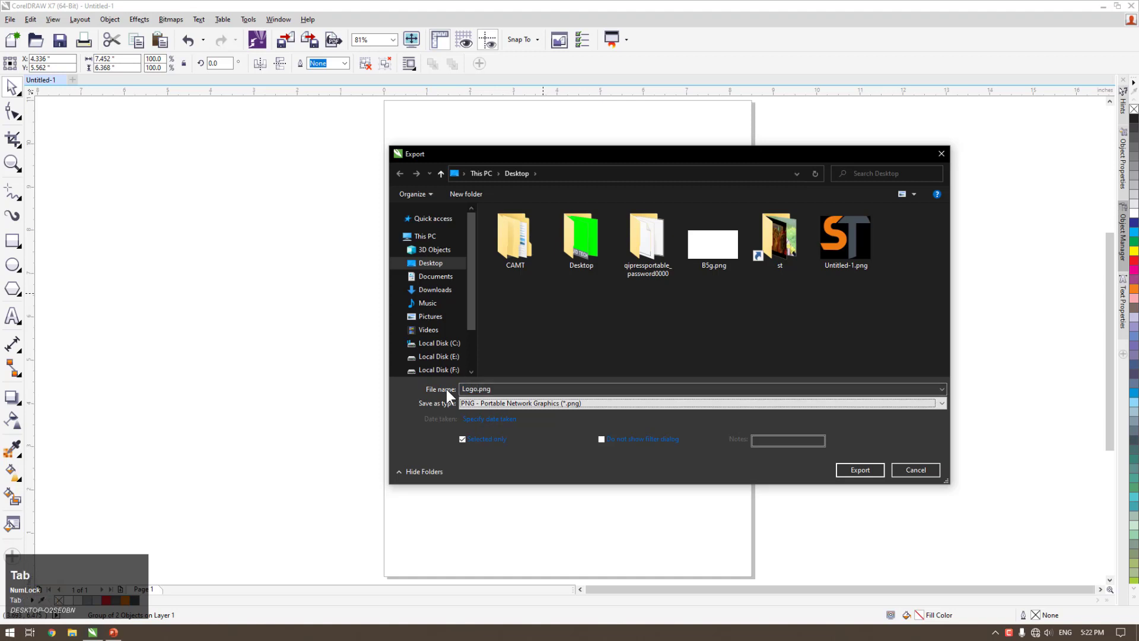
Step: Export the logo to the Desktop as 'Logo' in EMF - Enhanced Windows Metafile format
key(e)
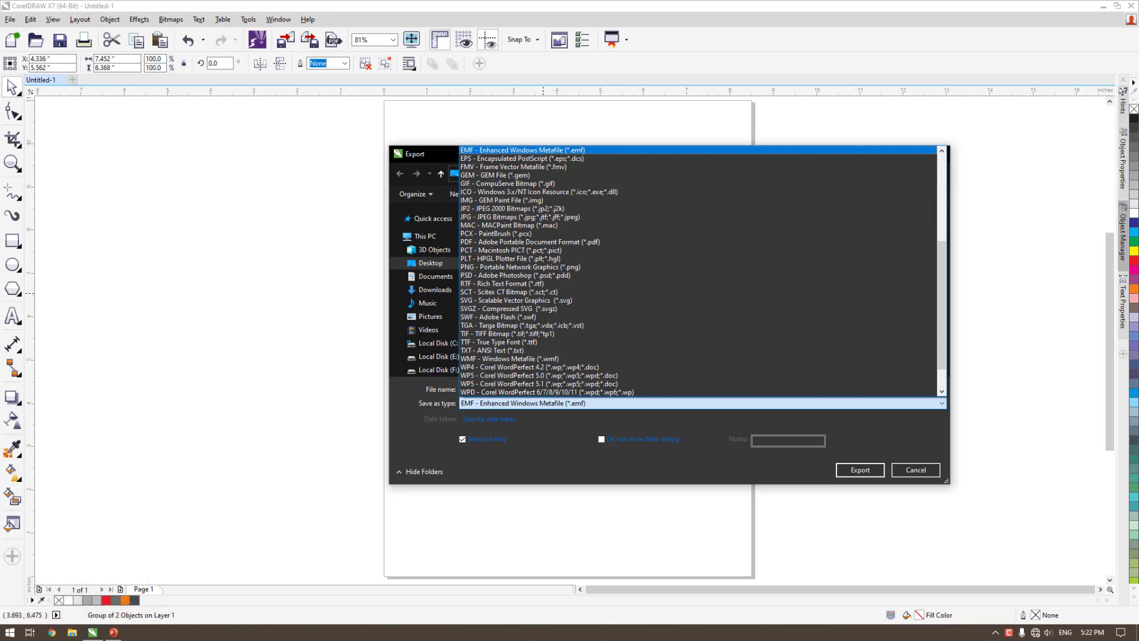
click(569, 6)
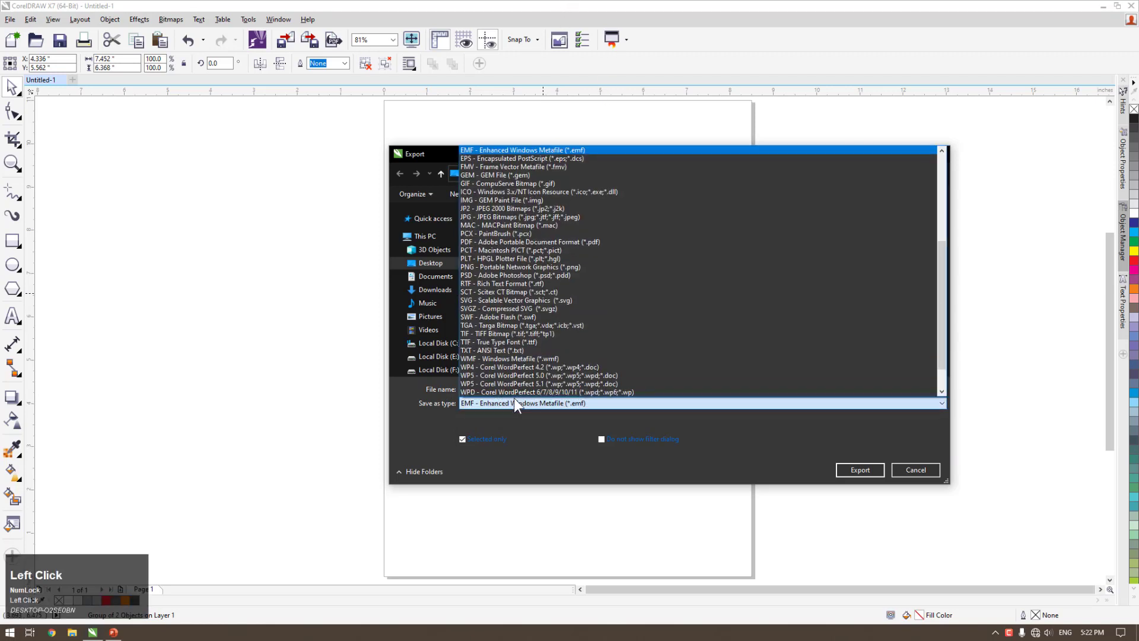
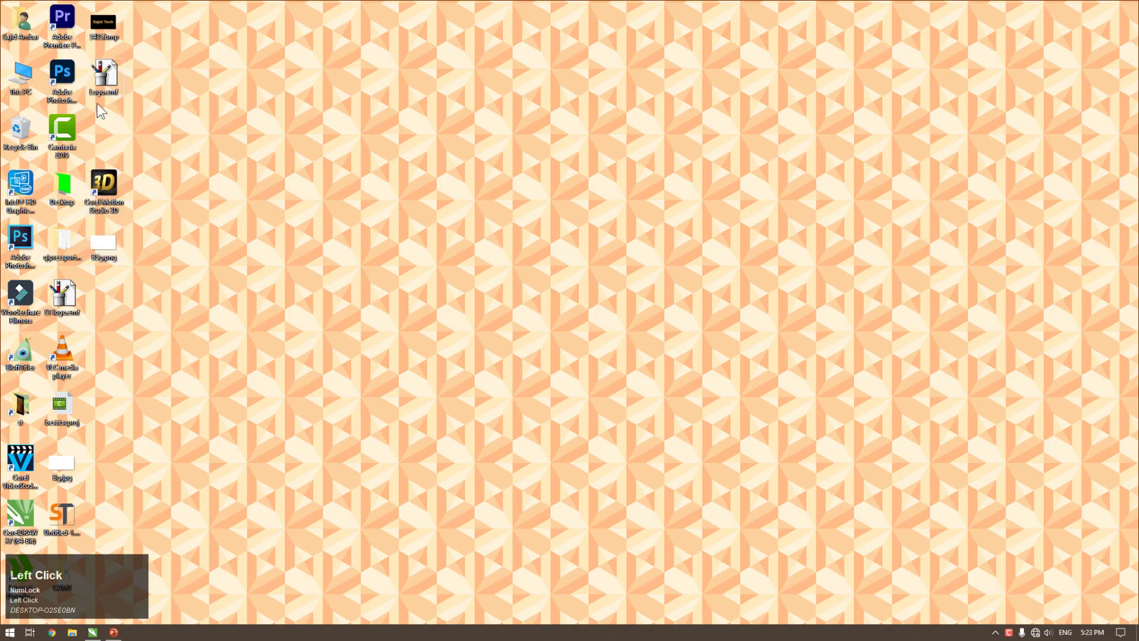
Step: Drag the exported Logo file from the desktop onto the PowerPoint slide as a picture
drag(136, 155, 524, 545)
drag(524, 545, 378, 267)
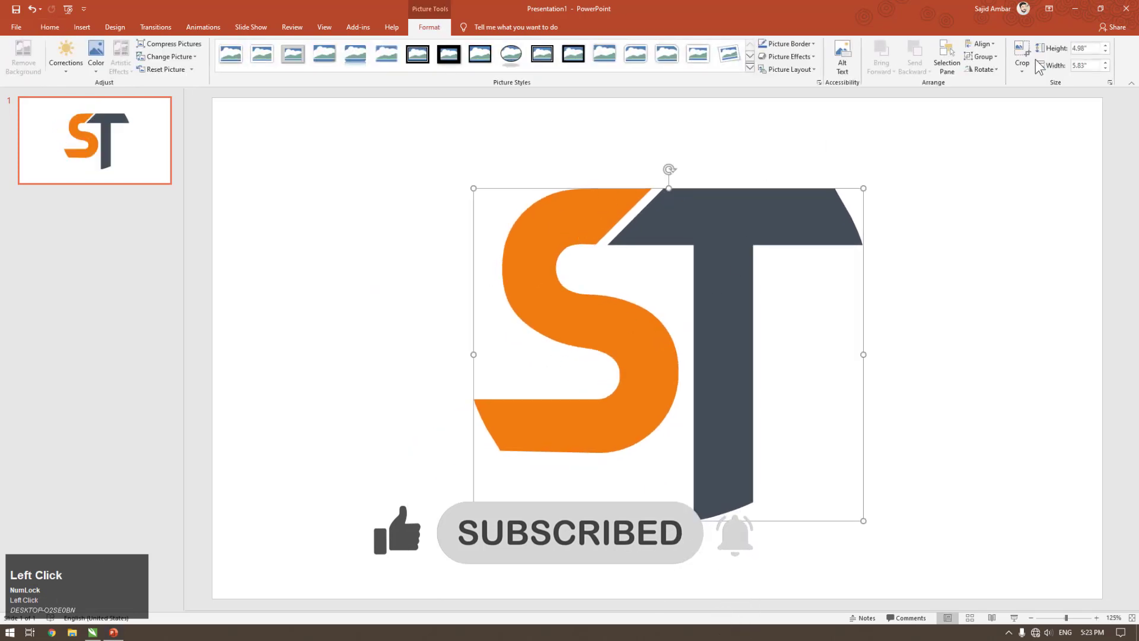
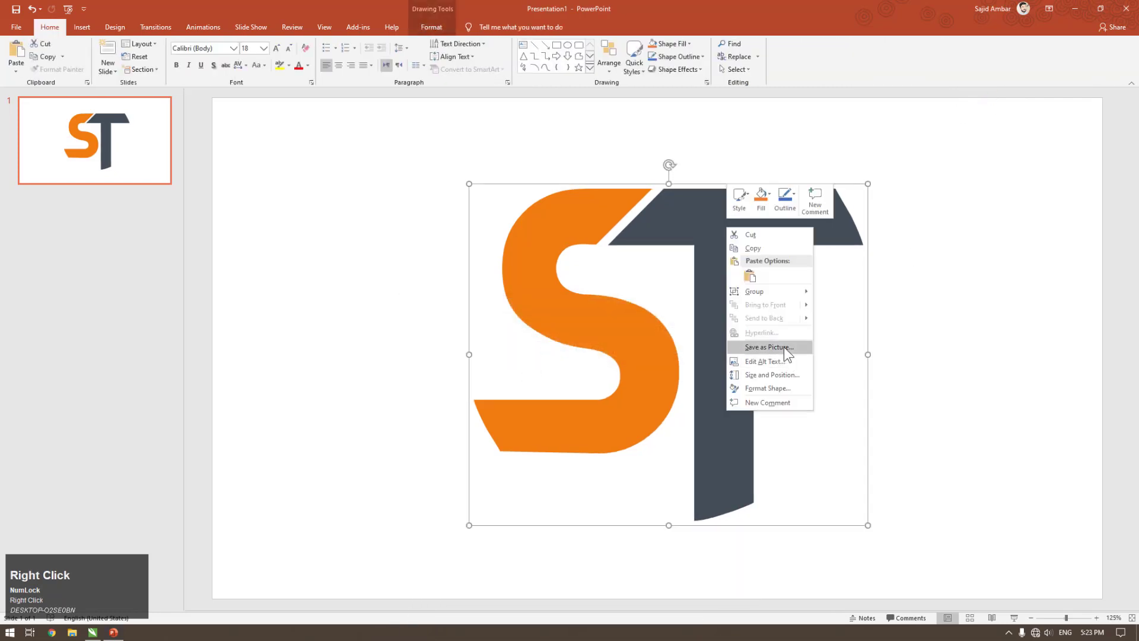
Step: Ungroup the logo picture into editable S and T shapes, then group them back into one object
click(852, 321)
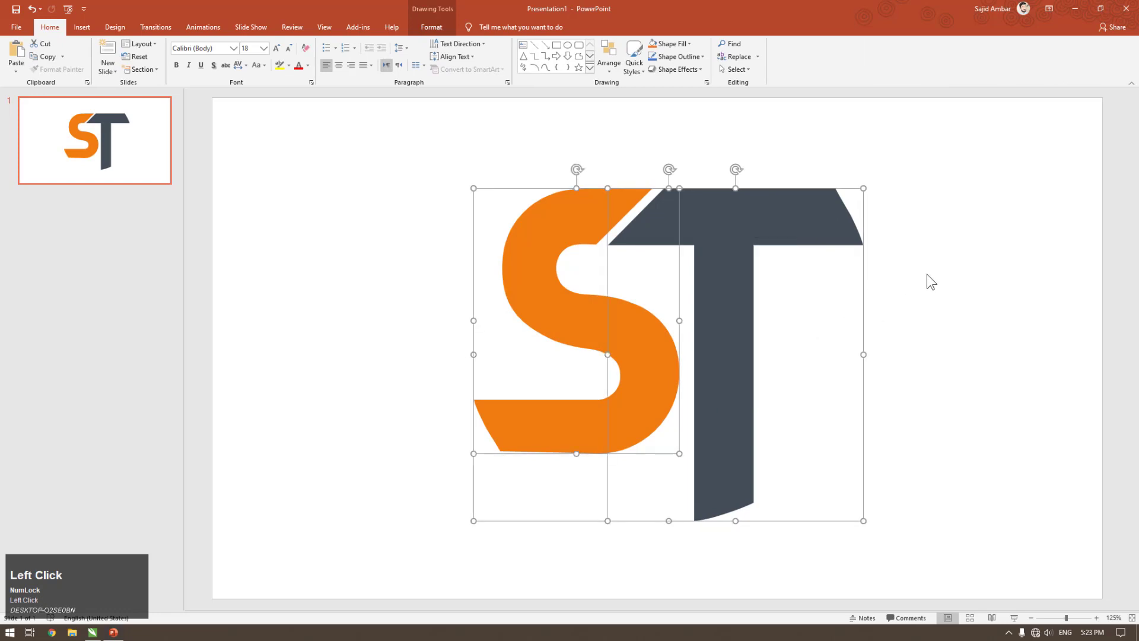
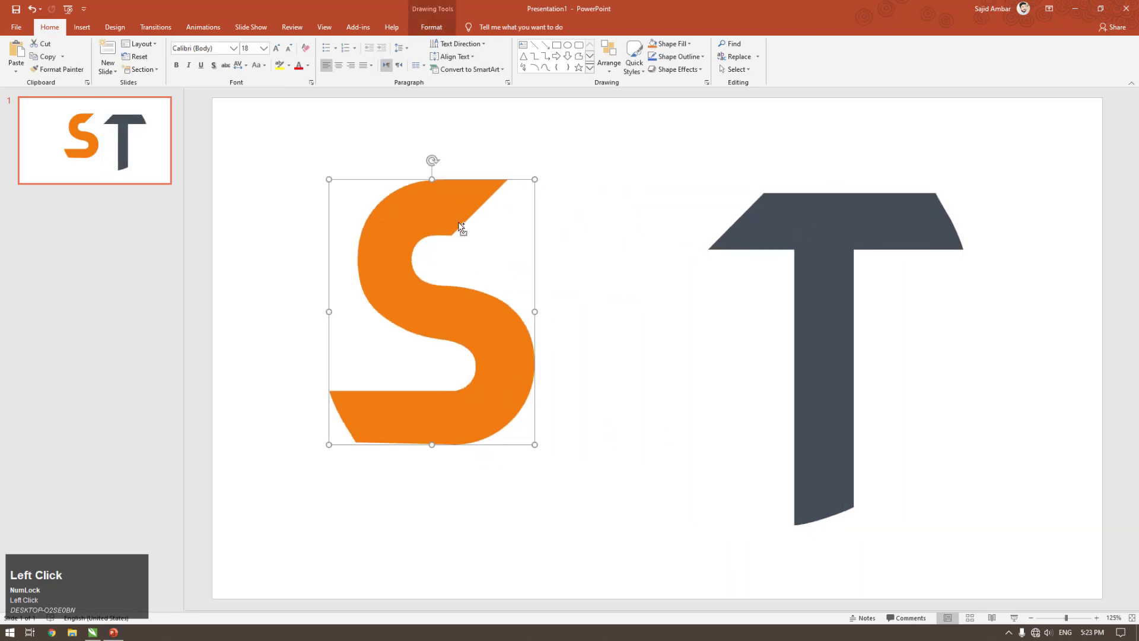
key(ctrl+z)
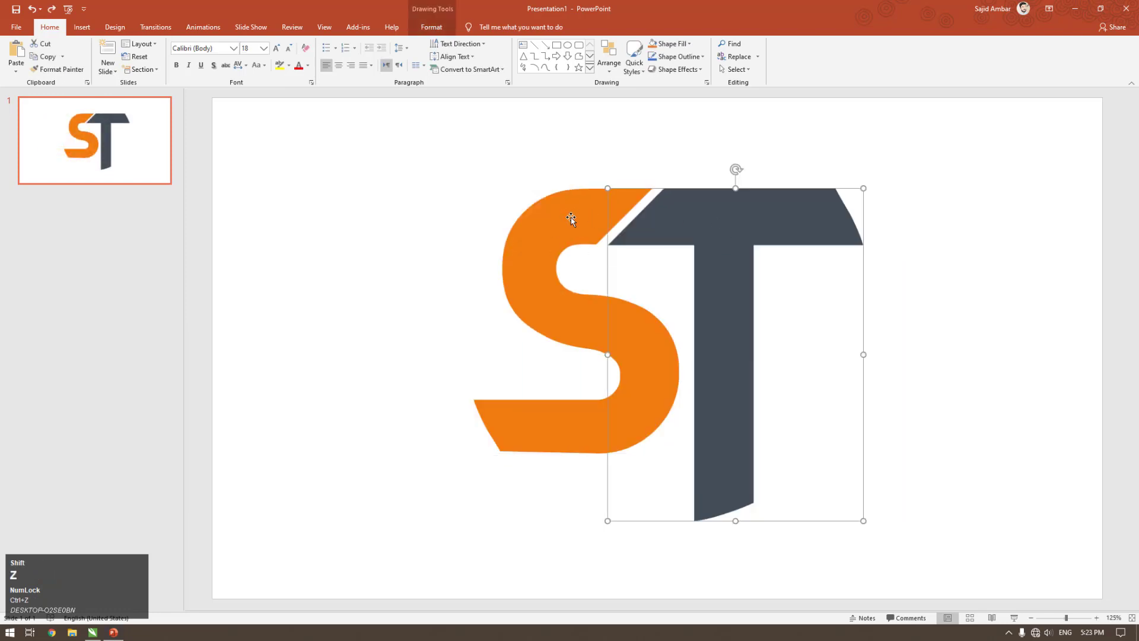
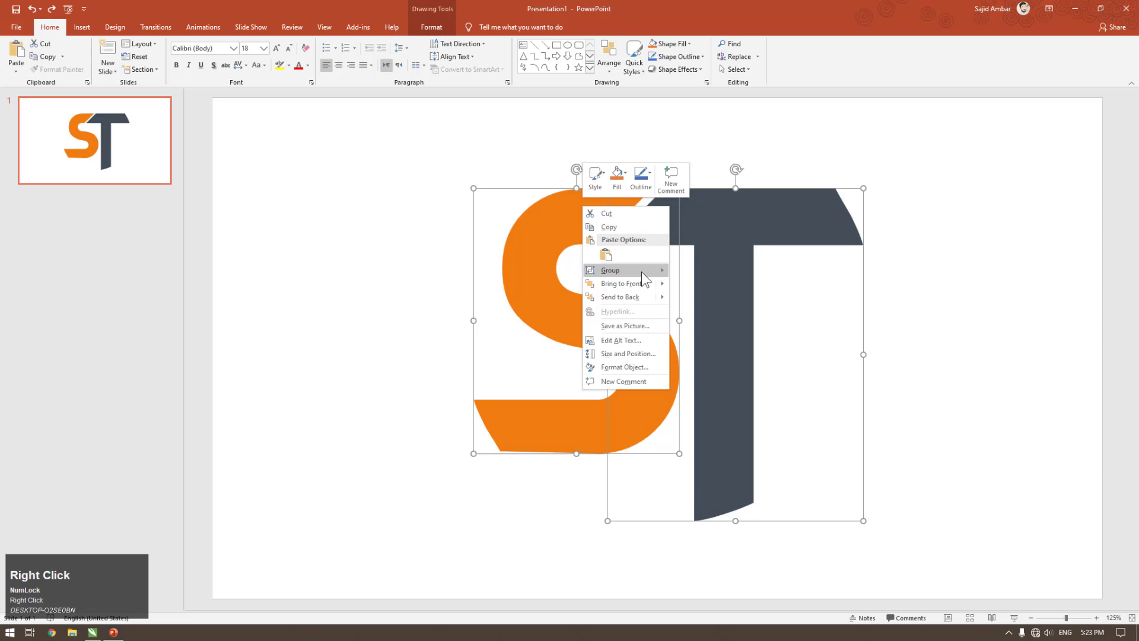
click(701, 279)
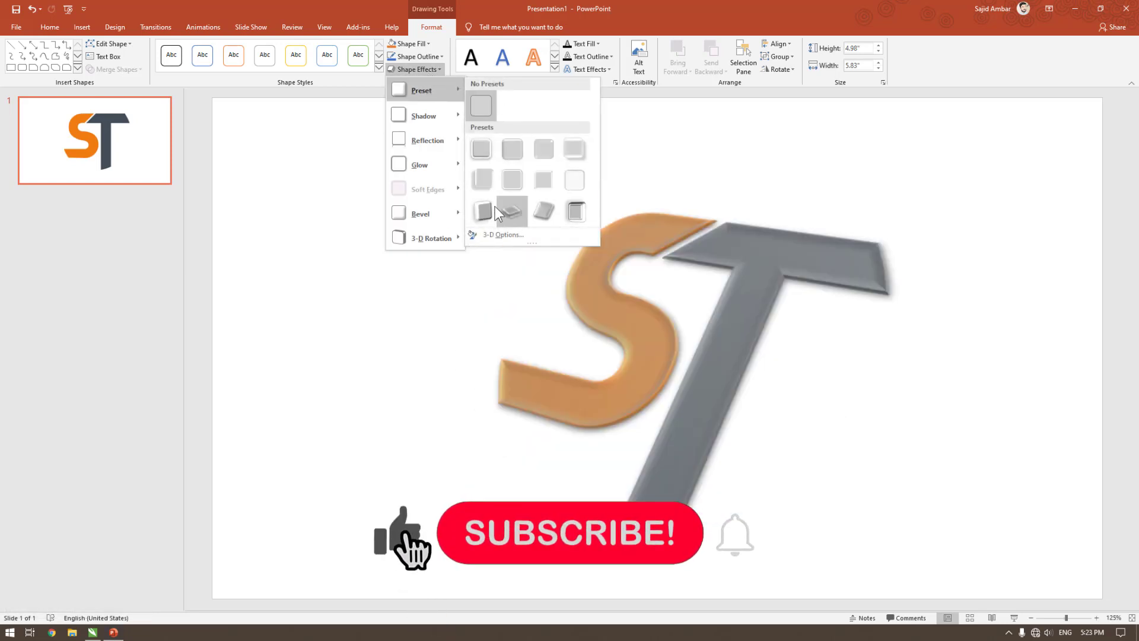
Step: Give the grouped logo a 3D preset with 30 pt extrusion depth and a new surface material
click(582, 545)
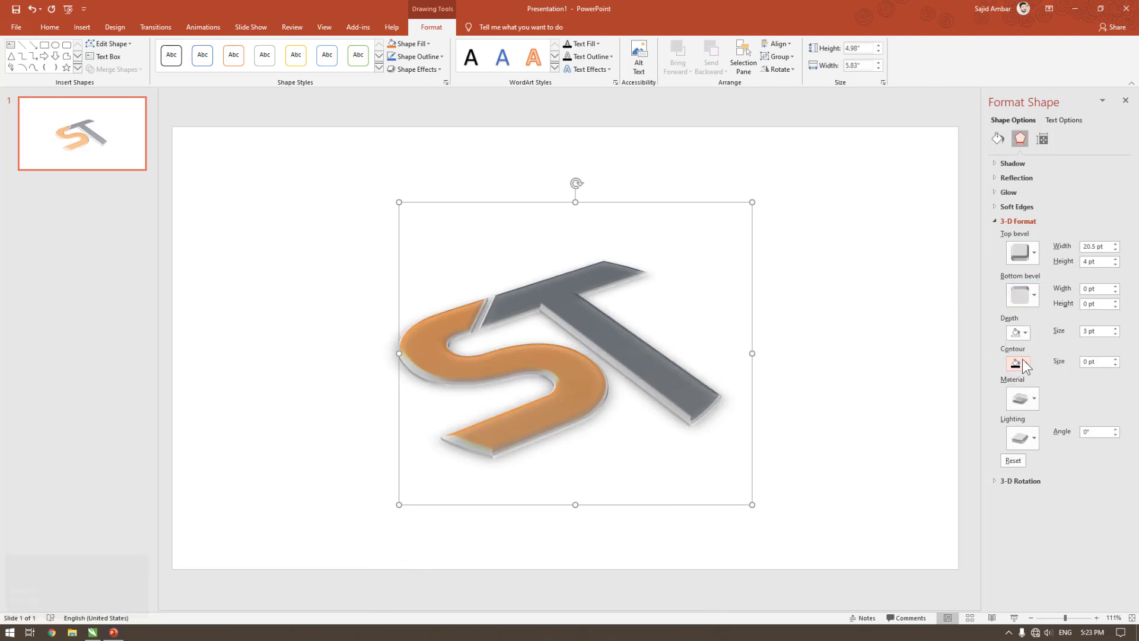
drag(1030, 338, 656, 247)
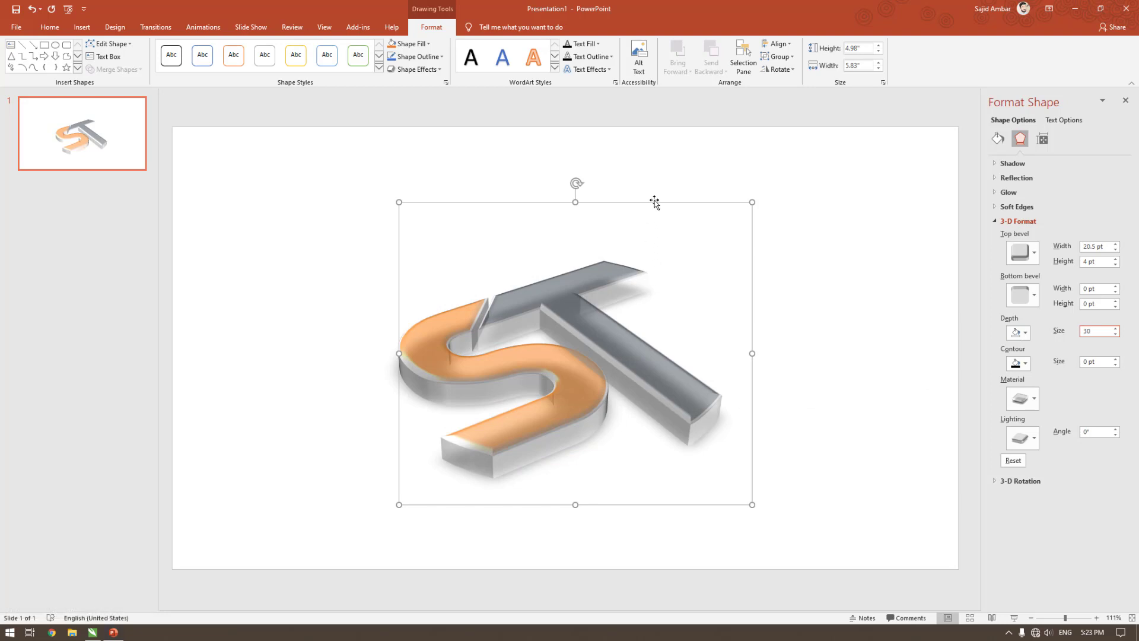
drag(661, 202, 1055, 432)
click(1038, 401)
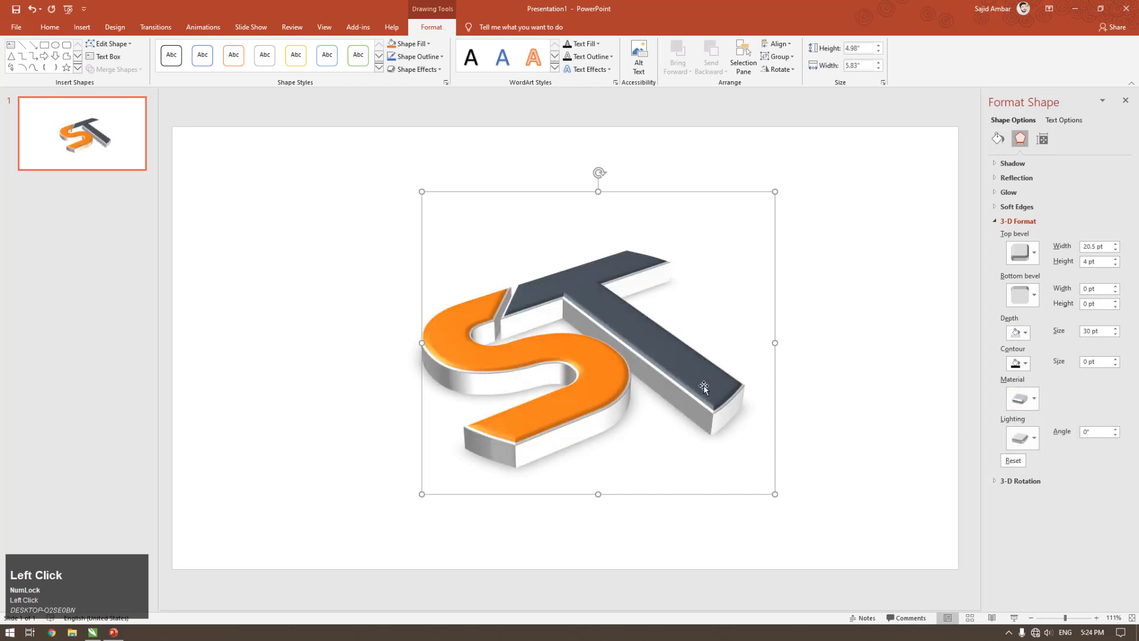
Step: Adjust the logo's 3-D rotation so it faces forward in perspective
drag(1038, 448, 1025, 146)
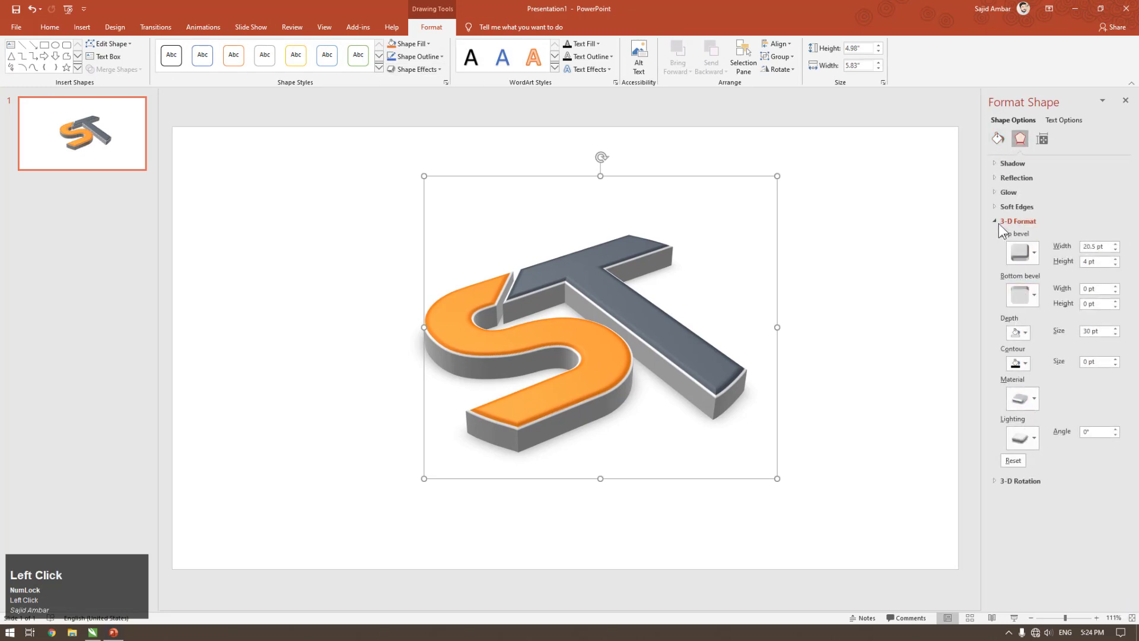
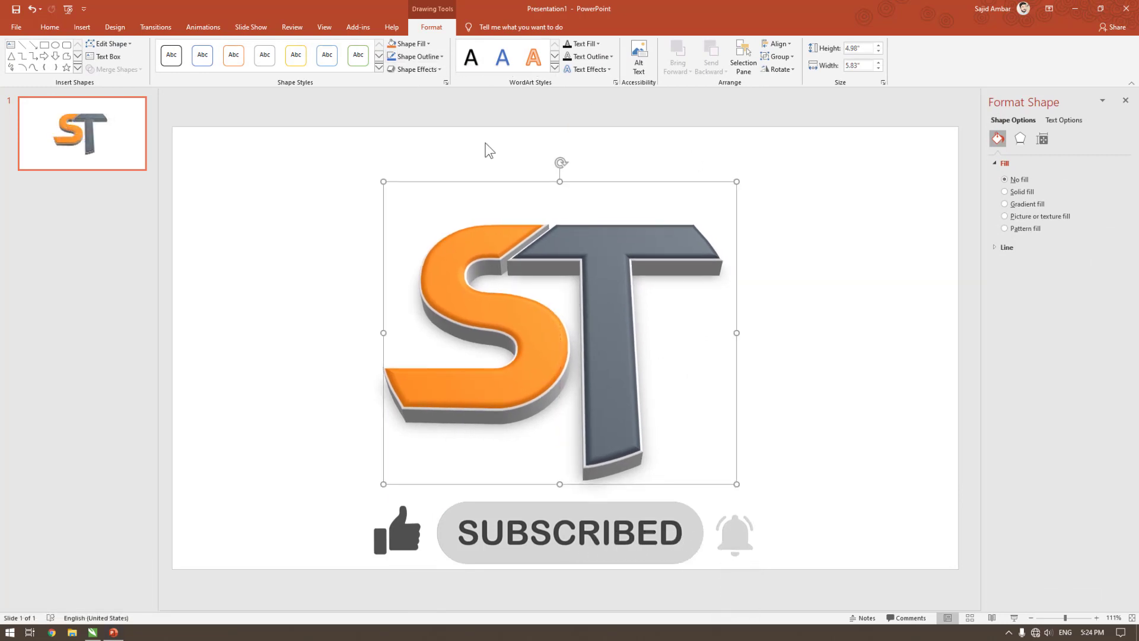
Step: Duplicate the slide as slide 2 and give its logo a 10 pt top bevel with gold-coloured extrusion
click(107, 134)
key(ctrl+d)
click(79, 220)
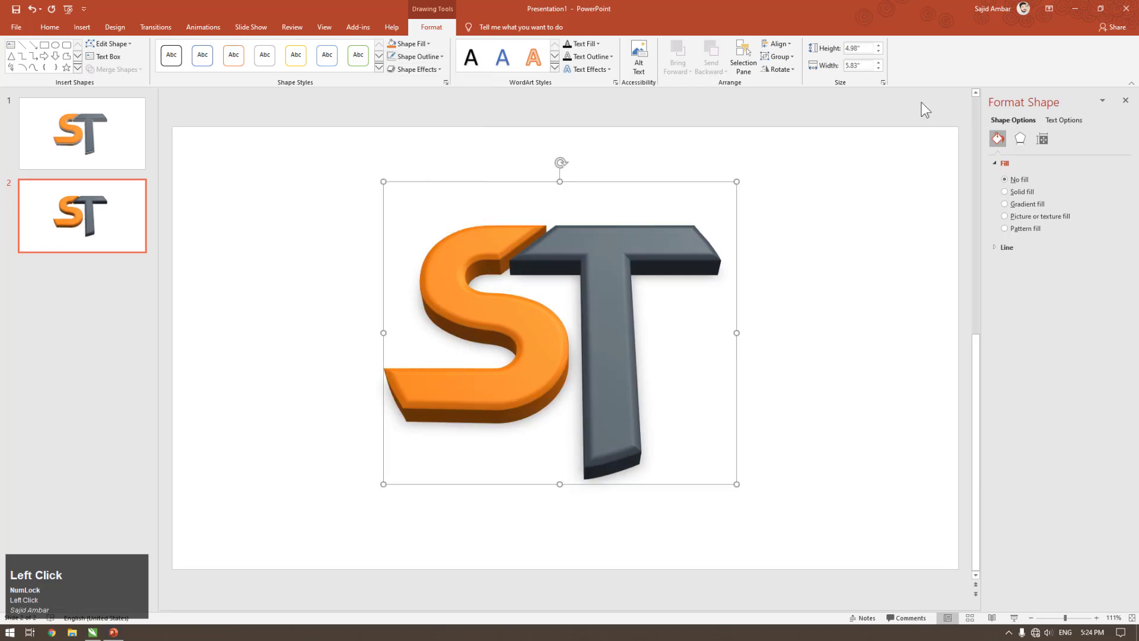
click(1023, 146)
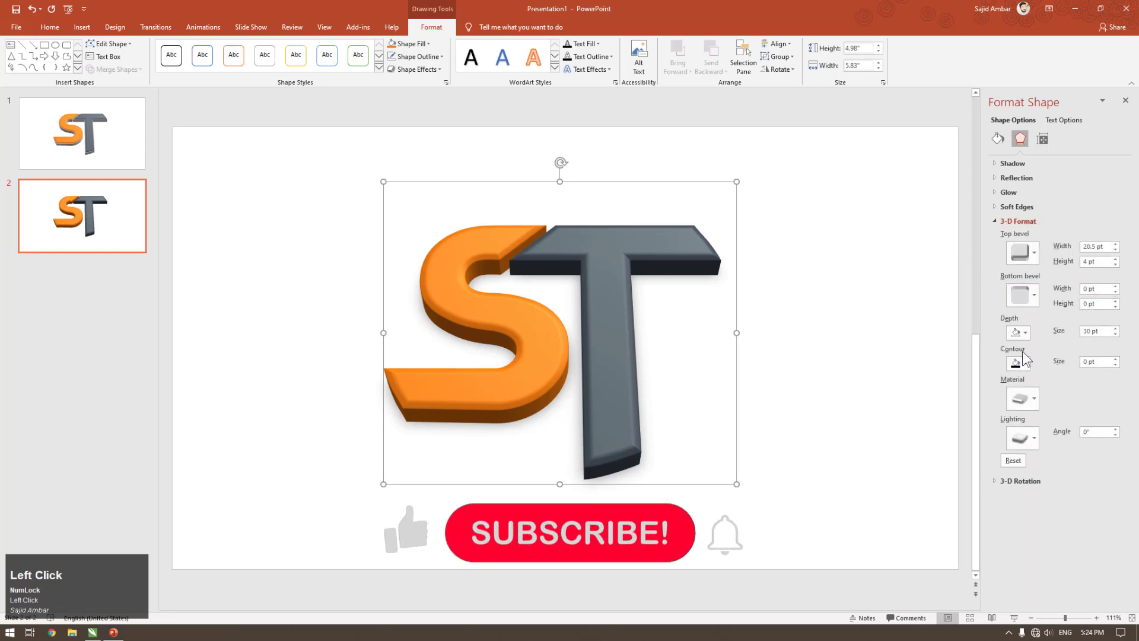
click(413, 545)
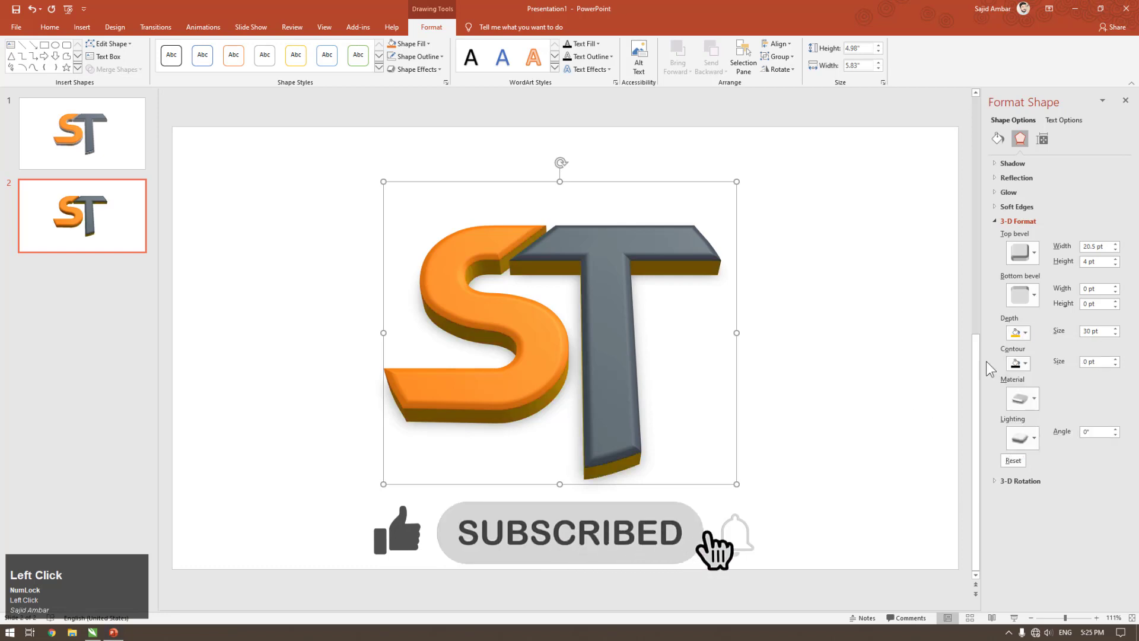
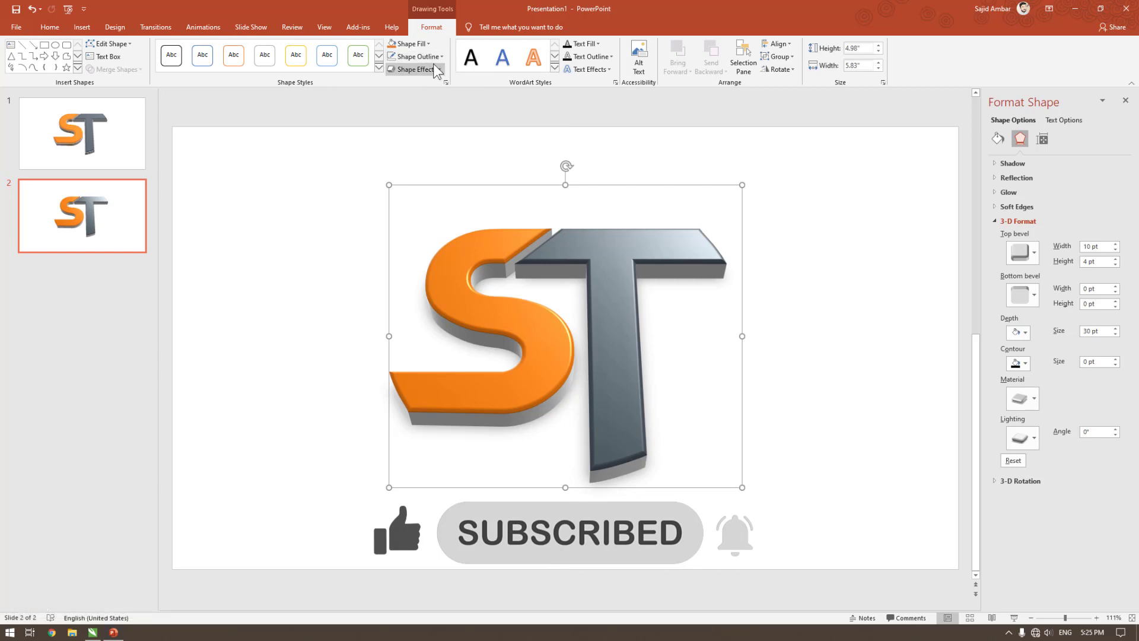
Step: Add an outer drop shadow to the slide 2 logo with 26 pt blur at 14 pt distance
double_click(440, 74)
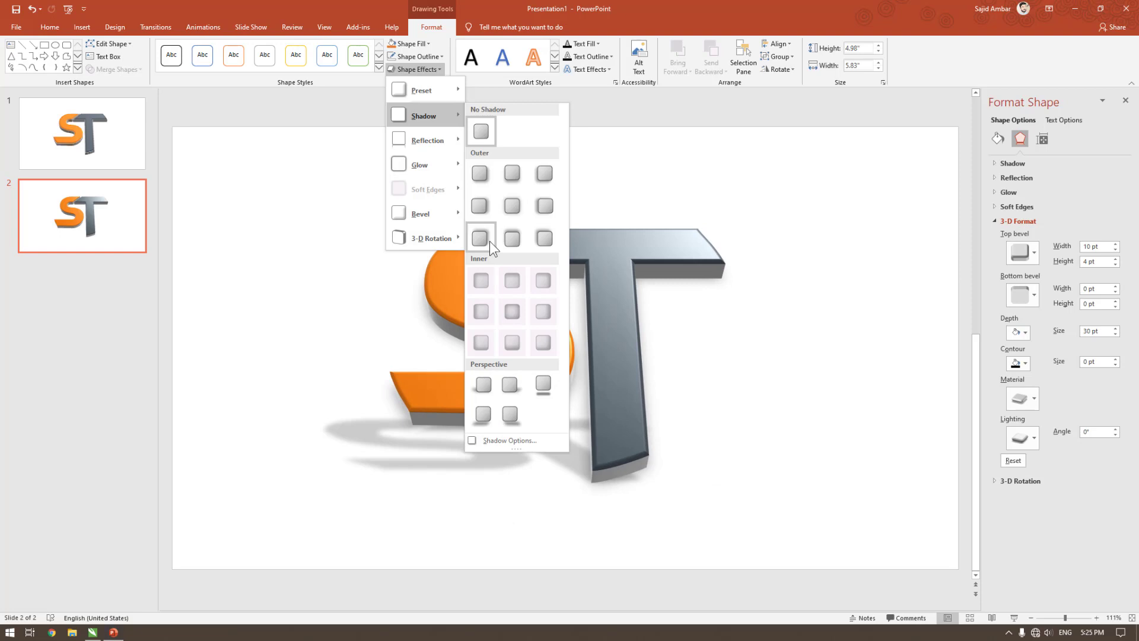
click(491, 180)
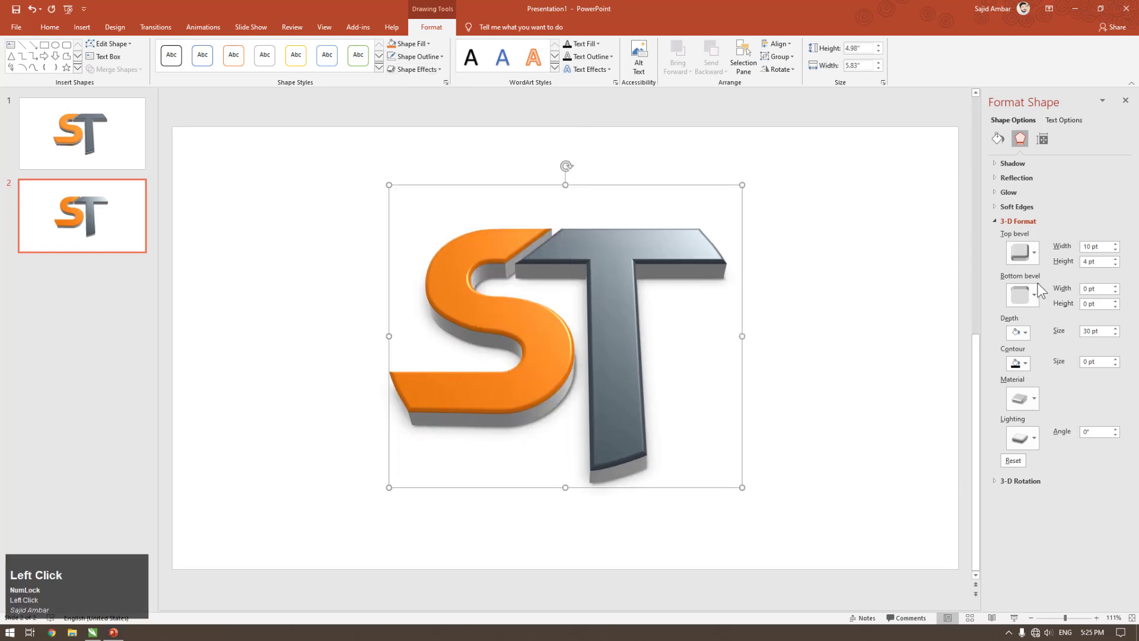
click(1001, 171)
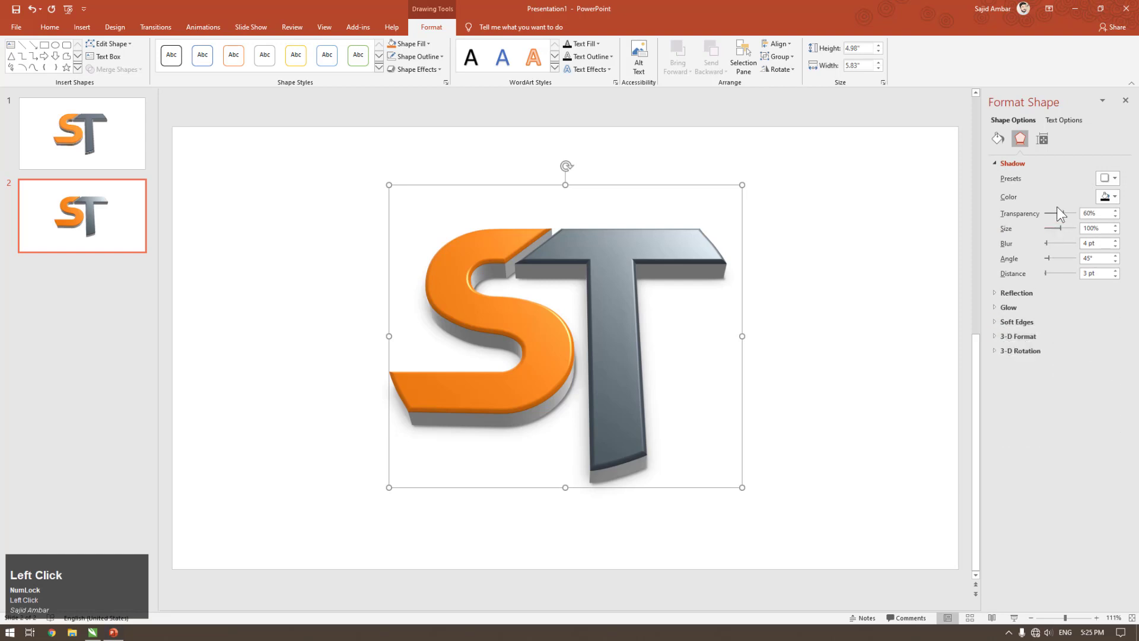
drag(1057, 278, 1065, 233)
click(1055, 249)
drag(1054, 249, 104, 220)
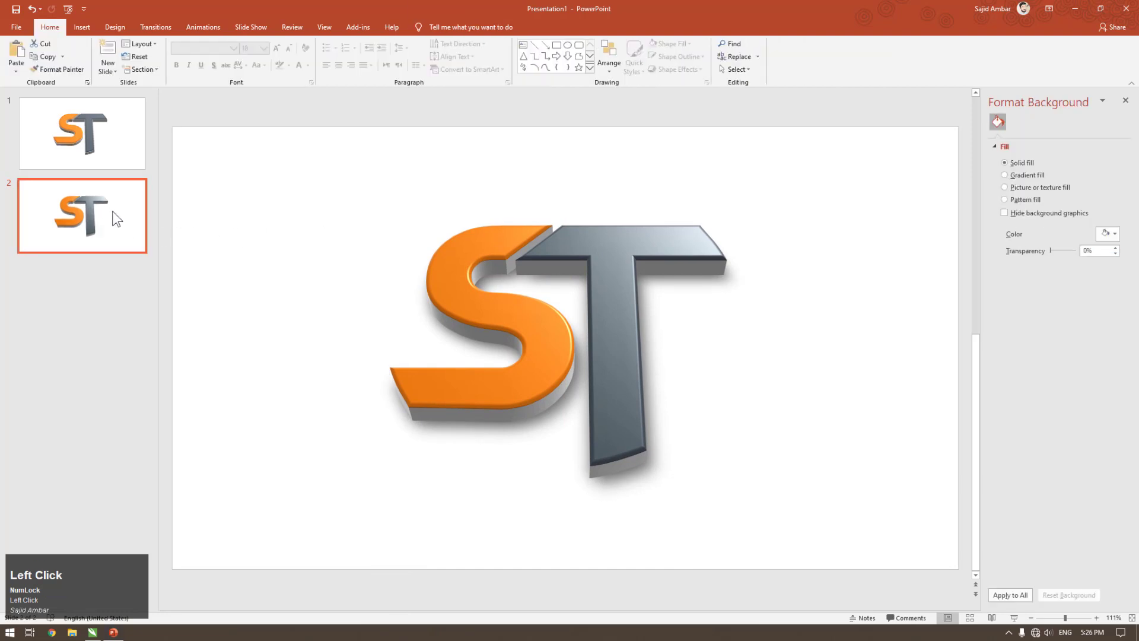
Step: Duplicate slide 2 as slide 3 and set its logo to a 309.6° Y rotation with perspective
key(ctrl+d)
drag(99, 293, 1113, 256)
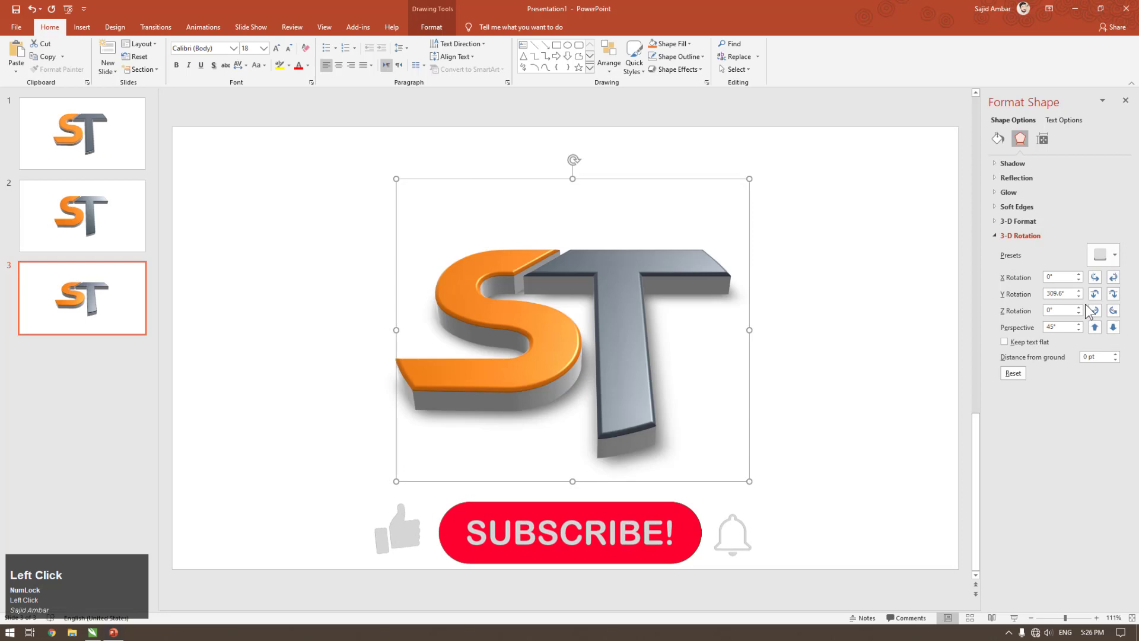
Step: Tilt the slide 3 logo to a steeper 3D angle, then deselect it to view the result
click(997, 242)
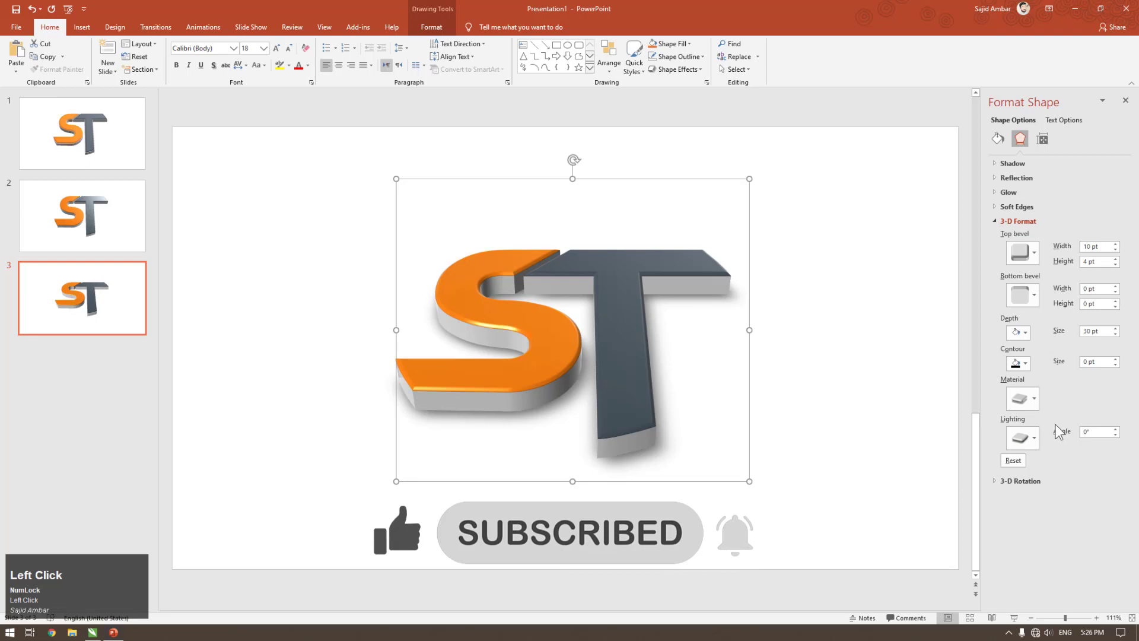
key(ctrl+z)
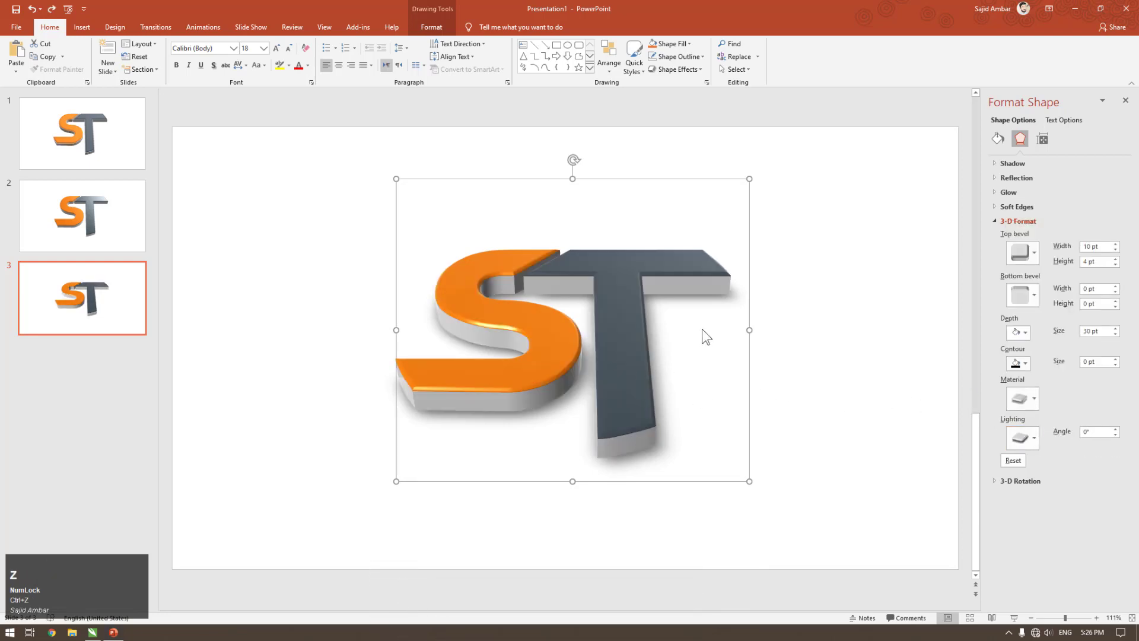
click(794, 342)
key(ctrl+z)
click(326, 274)
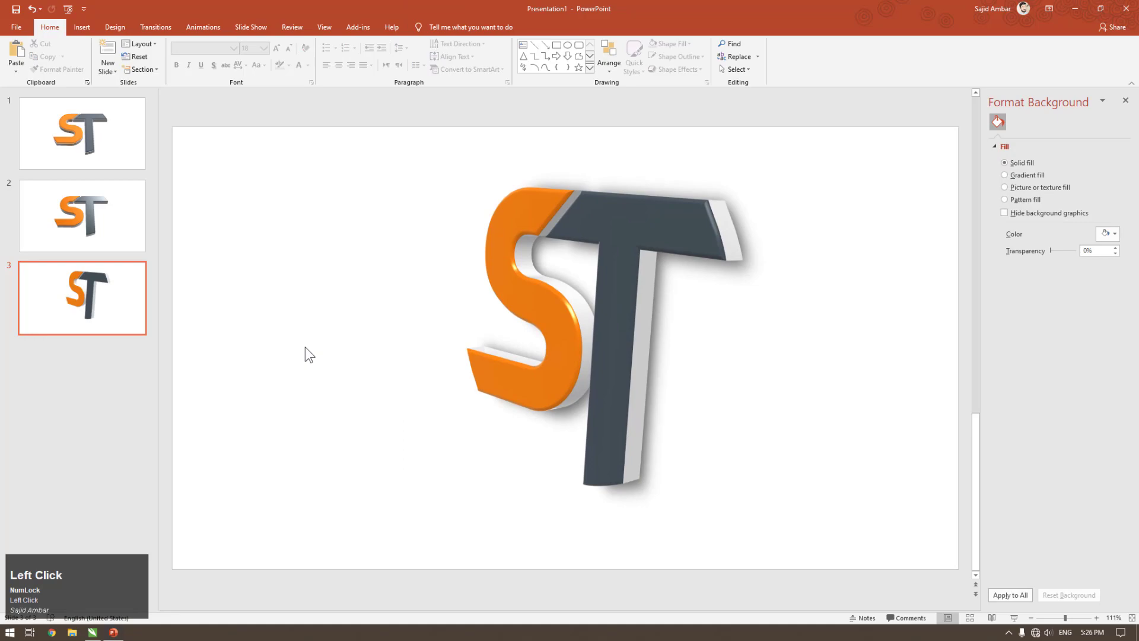